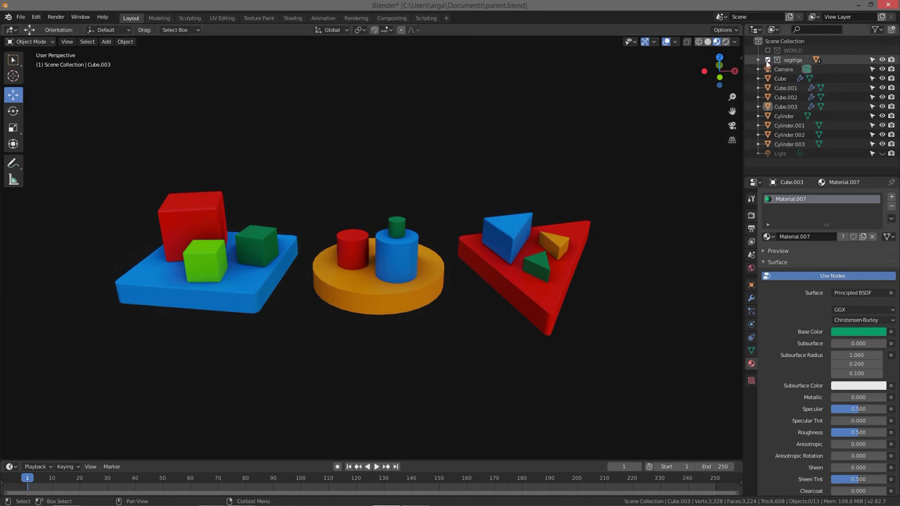
# - Undo the blue triangle piece's move and deselect everything in the scene
pyautogui.click(798, 62)
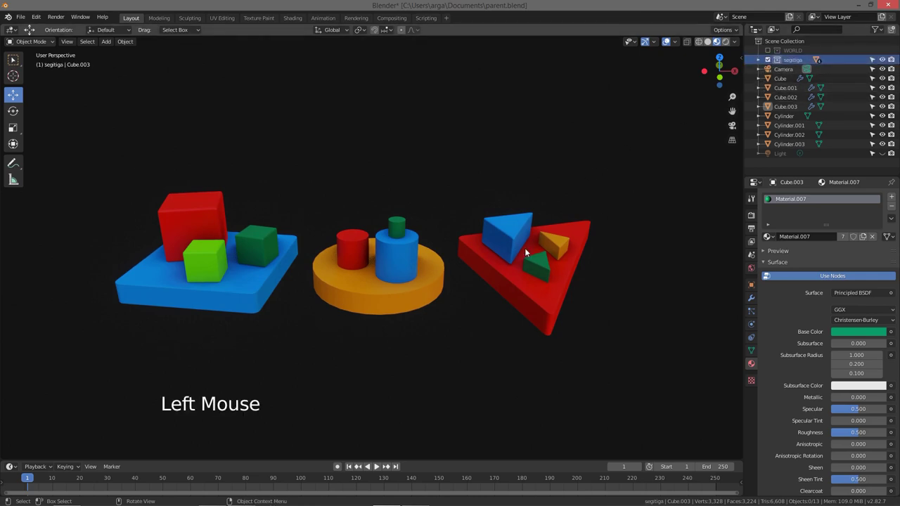
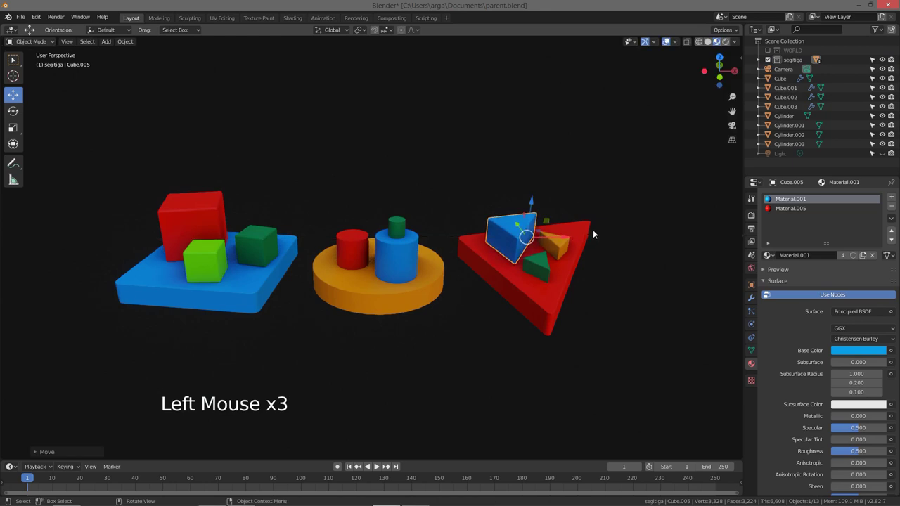
pyautogui.press('ctrl+z')
pyautogui.press('a')
pyautogui.press('a')
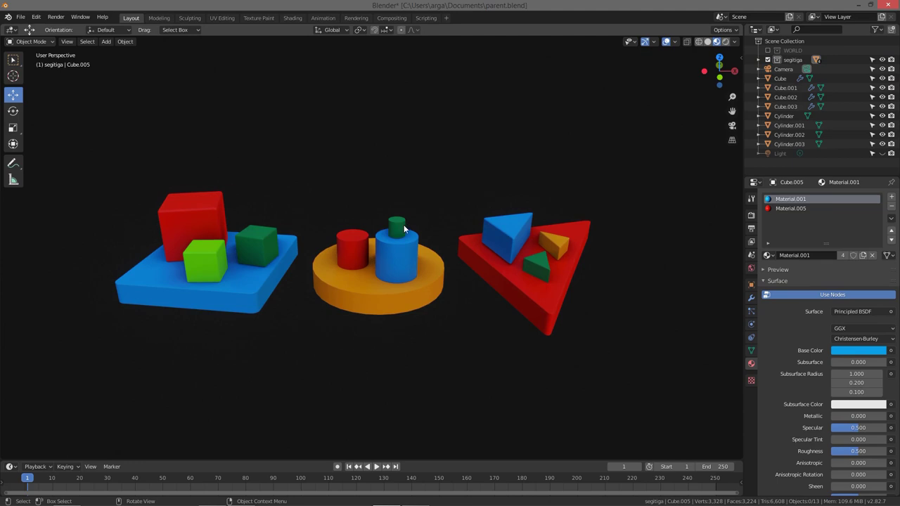
# - Join the orange cylinder pieces and base with Ctrl+J, then undo that first join
pyautogui.click(401, 230)
pyautogui.click(353, 251)
pyautogui.doubleClick(398, 268)
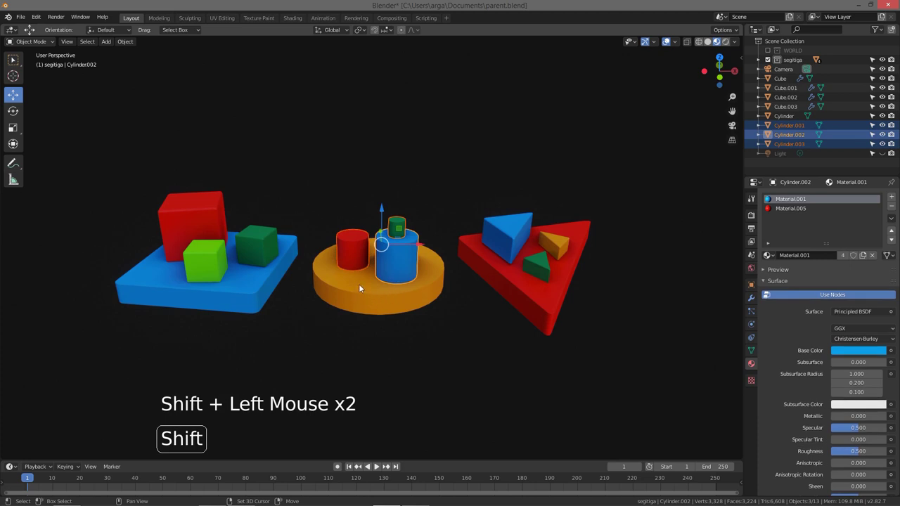
pyautogui.click(375, 277)
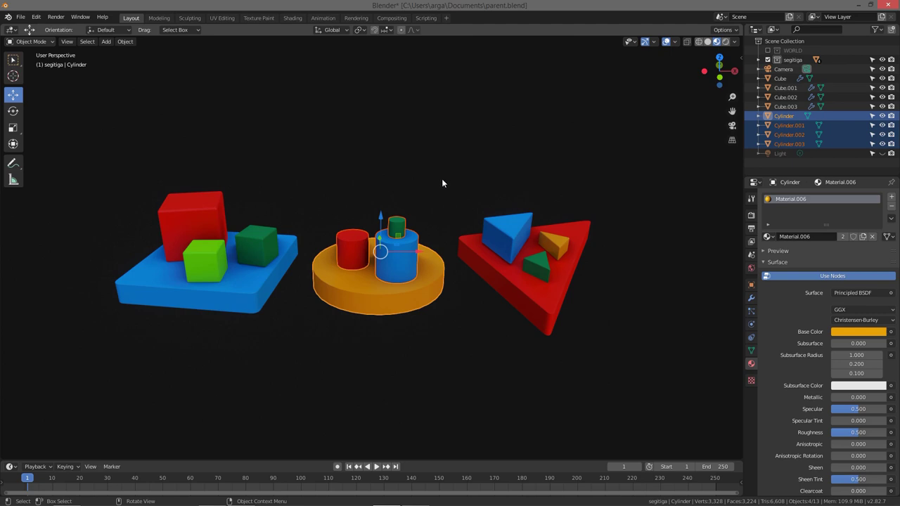
pyautogui.press('ctrl+j')
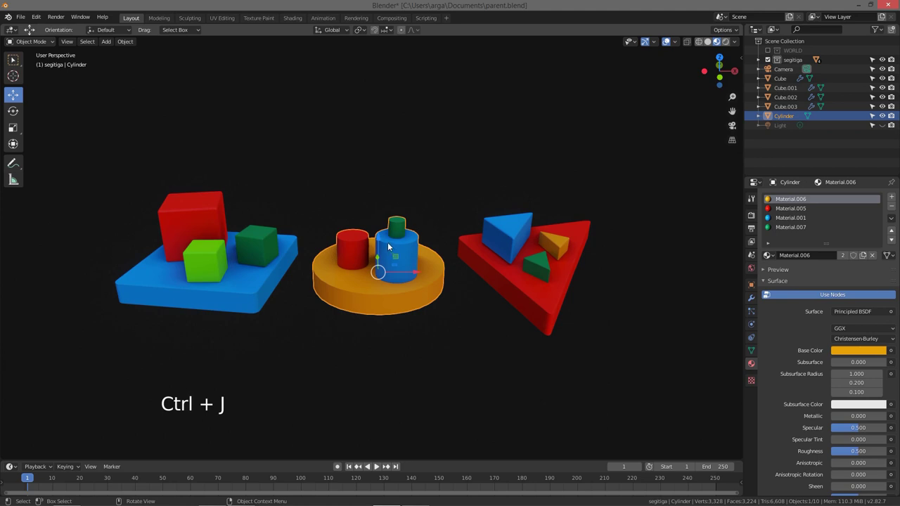
pyautogui.press('ctrl+z')
# - Rejoin the four cylinder pieces into Cylinder.003 and expand it in the Outliner
pyautogui.click(410, 275)
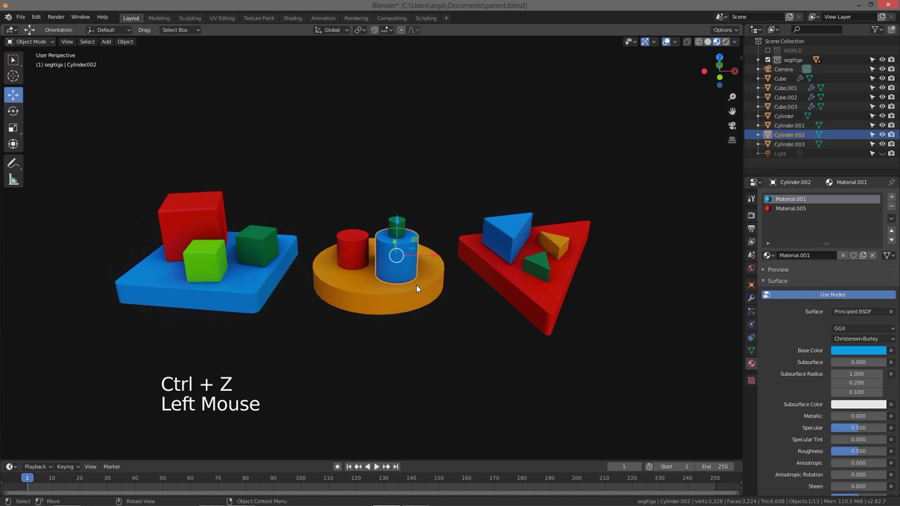
pyautogui.click(411, 295)
pyautogui.doubleClick(355, 256)
pyautogui.click(403, 227)
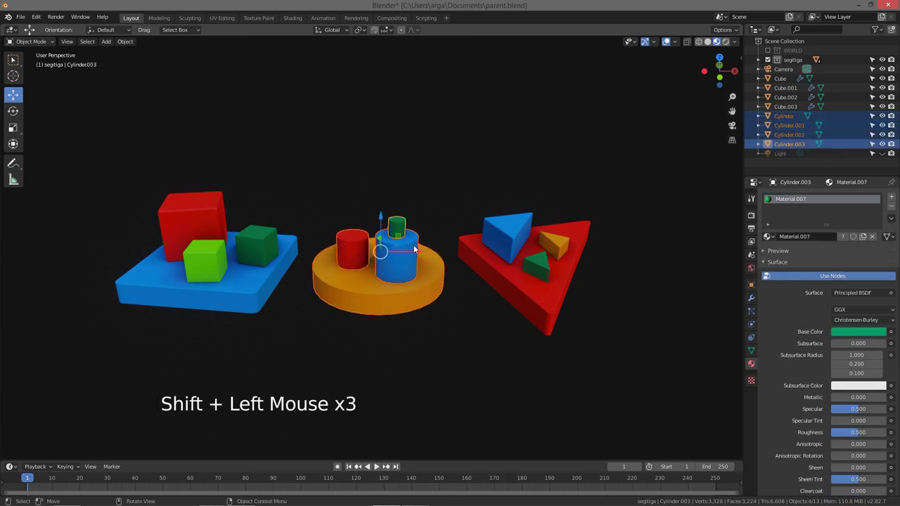
pyautogui.rightClick(418, 245)
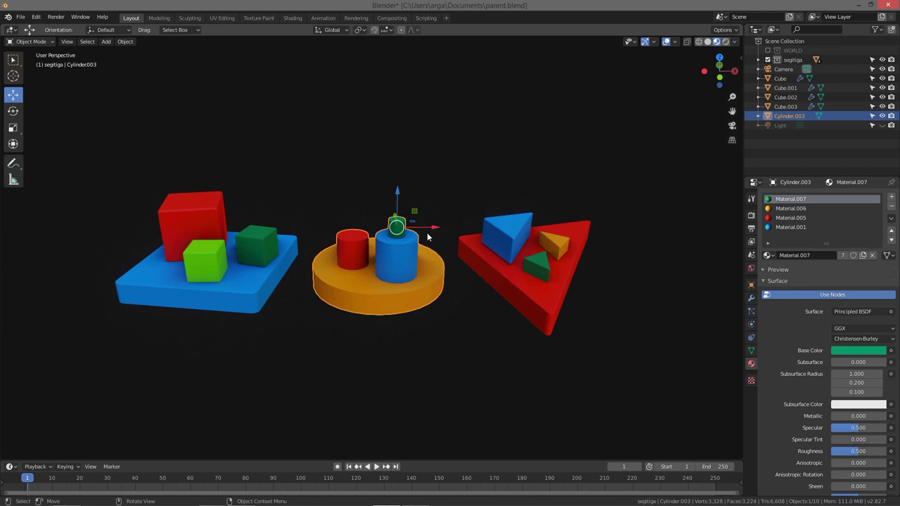
pyautogui.click(434, 229)
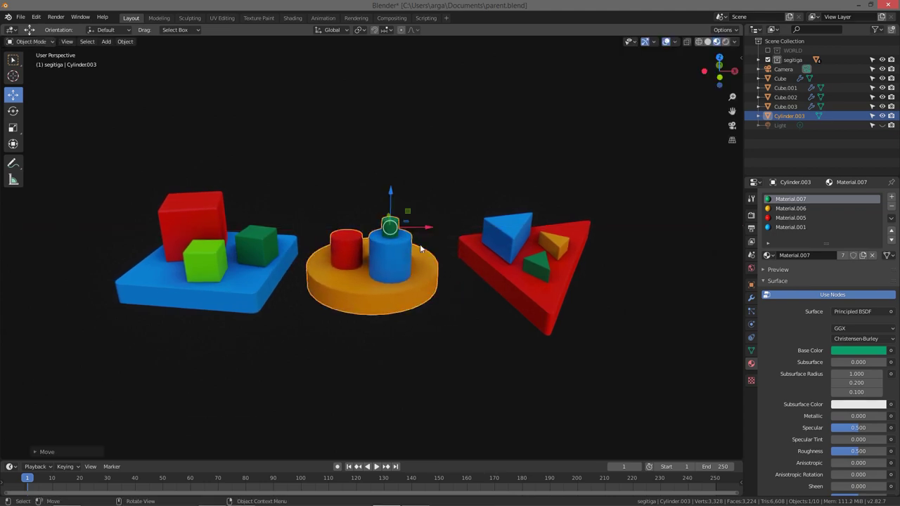
pyautogui.click(414, 287)
pyautogui.click(431, 227)
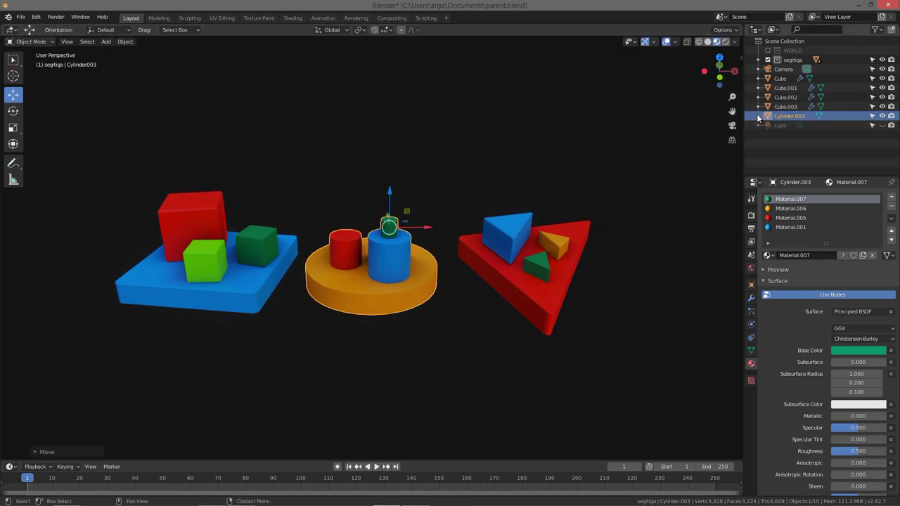
pyautogui.click(759, 117)
pyautogui.click(768, 126)
# - Browse Cylinder.003's four materials in the Outliner, picking the orange one, then collapse it
pyautogui.click(797, 137)
pyautogui.click(806, 147)
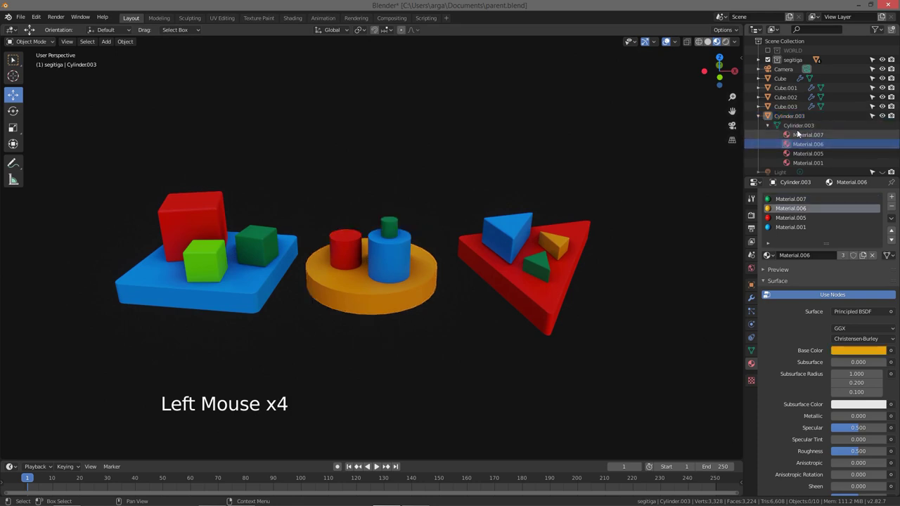
pyautogui.click(793, 126)
pyautogui.click(773, 127)
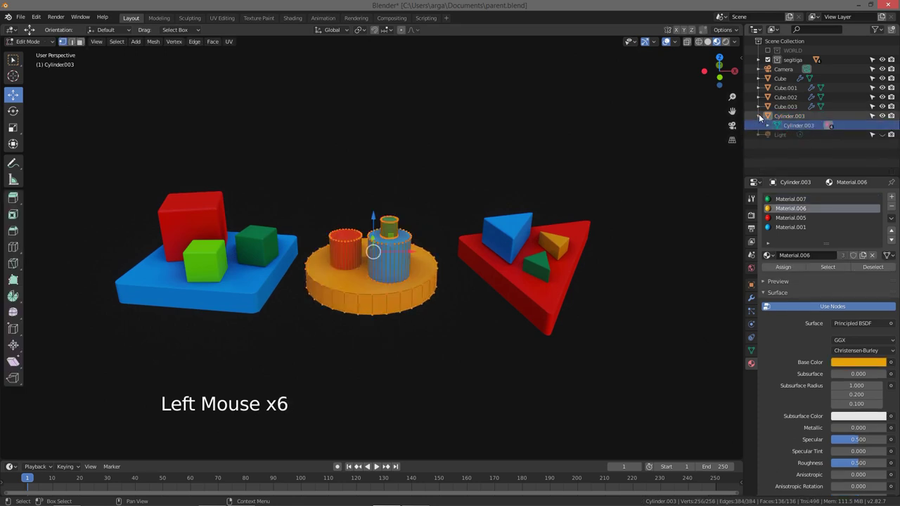
pyautogui.click(761, 117)
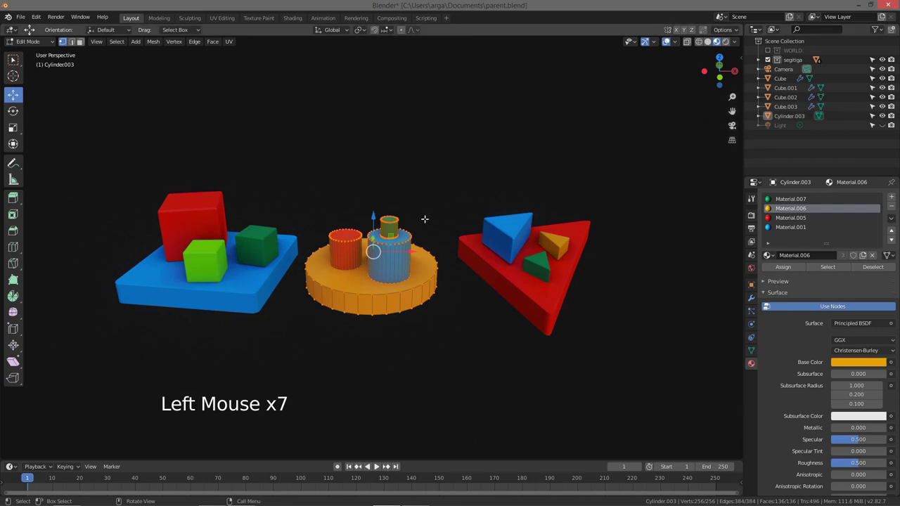
# - Toggle Edit Mode on the merged cylinder toy and bring the toys closer into view
pyautogui.press('Tab')
pyautogui.press('Tab')
pyautogui.press('Tab')
pyautogui.click(402, 260)
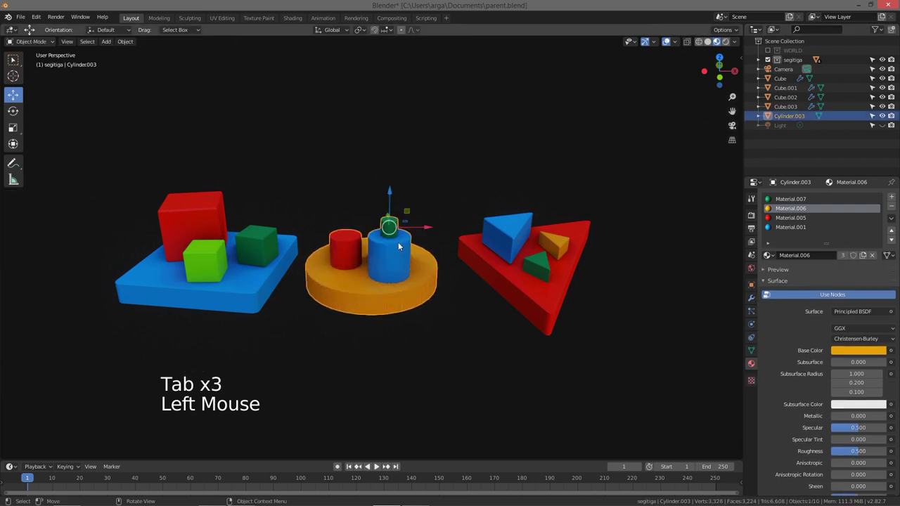
pyautogui.click(431, 228)
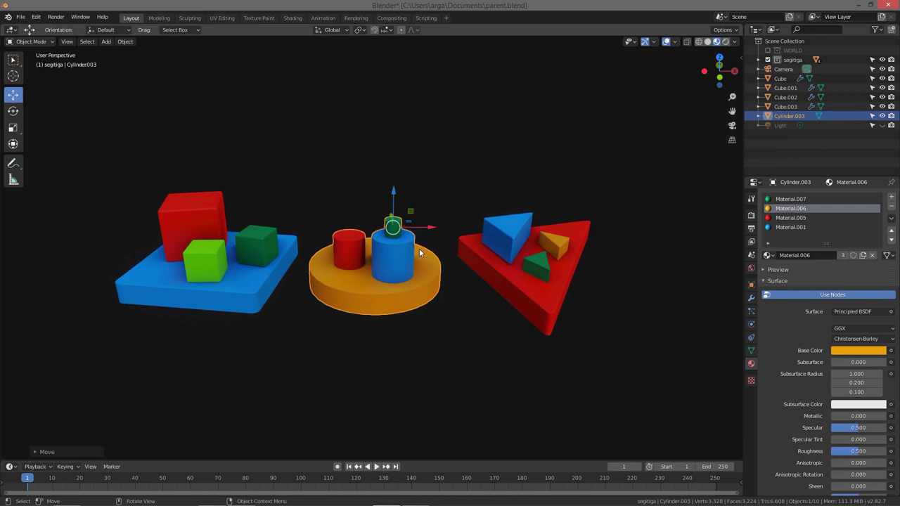
pyautogui.middleClick(435, 241)
pyautogui.middleClick(449, 224)
pyautogui.click(412, 259)
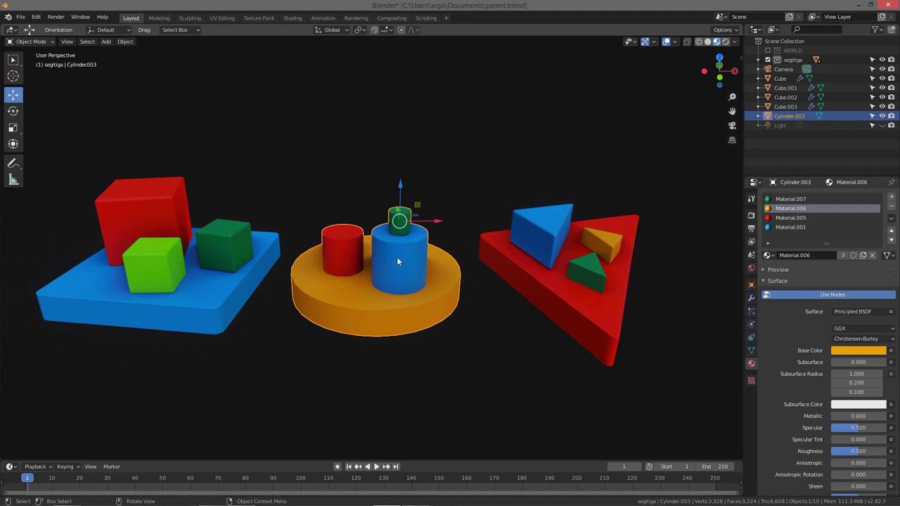
# - Separate the cylinder toy's mesh by loose parts (P) and return to Object Mode
pyautogui.press('Tab')
pyautogui.click(51, 41)
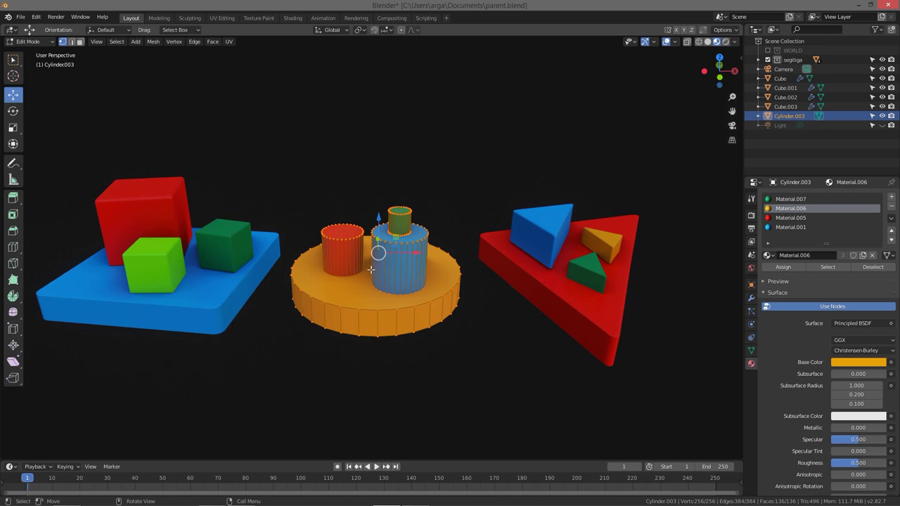
pyautogui.press('p')
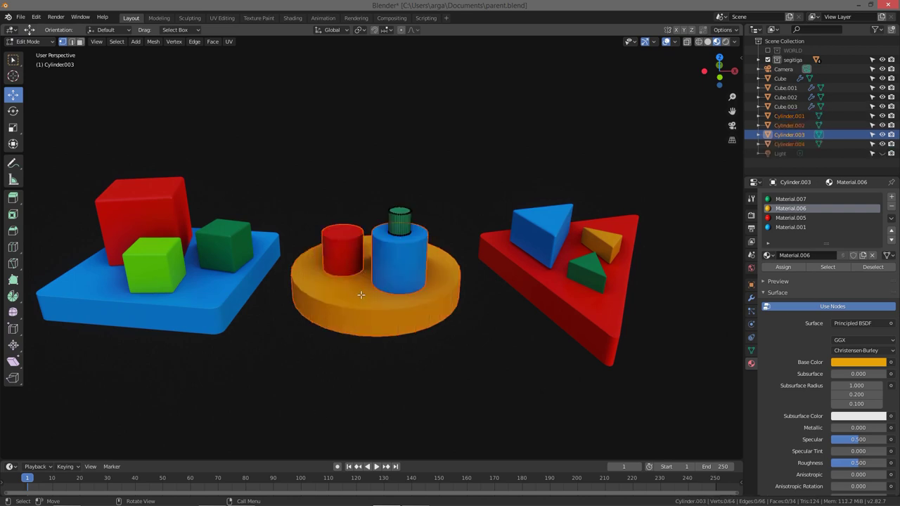
pyautogui.press('Tab')
# - Select the four separated cylinder pieces and join them back into Cylinder.003
pyautogui.click(392, 255)
pyautogui.click(355, 244)
pyautogui.click(406, 178)
pyautogui.press('ctrl+z')
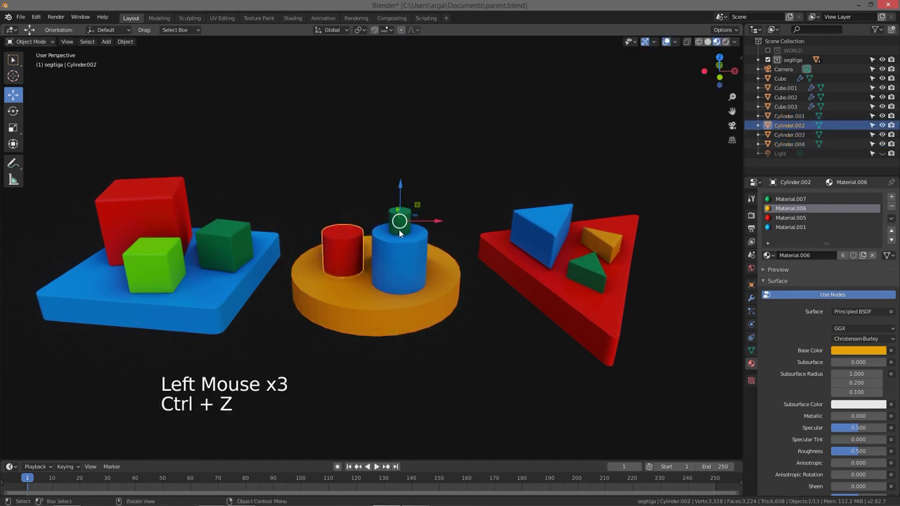
pyautogui.click(403, 233)
pyautogui.click(402, 185)
pyautogui.press('ctrl+z')
pyautogui.press('a')
pyautogui.press('a')
pyautogui.press('b')
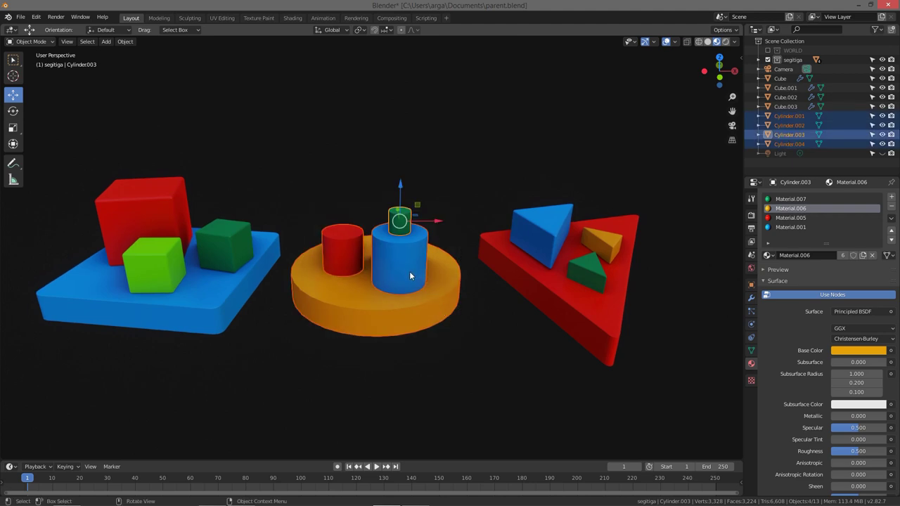
pyautogui.press('ctrl+j')
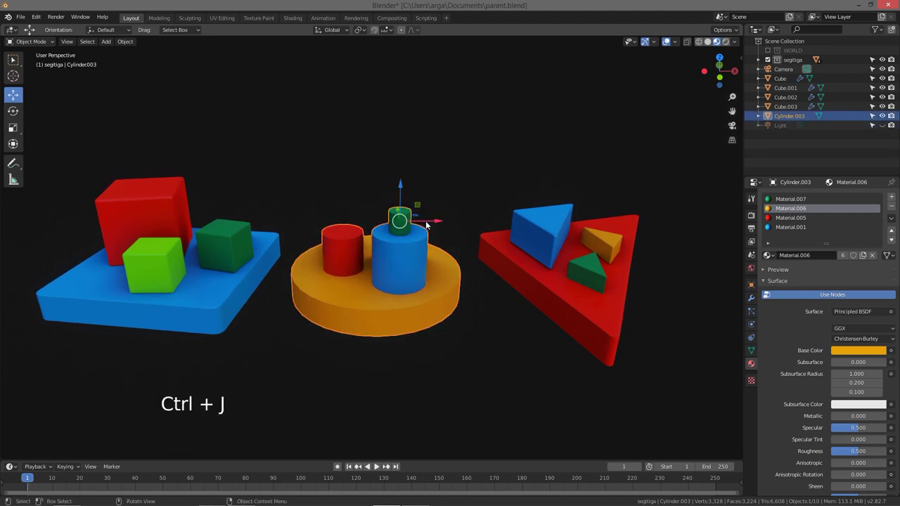
# - Deselect everything and reframe the view on the cube toy
pyautogui.click(439, 220)
pyautogui.press('a')
pyautogui.press('a')
pyautogui.middleClick(314, 214)
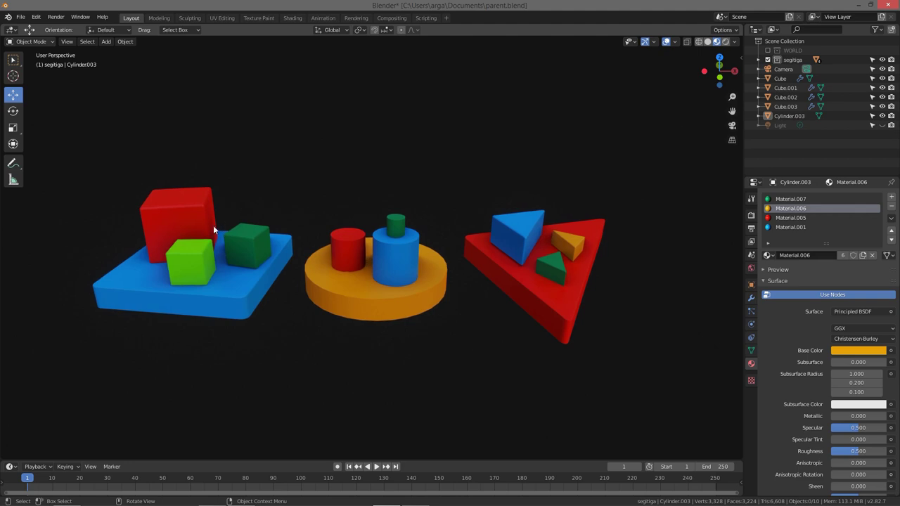
# - Select the three small cubes with the blue square base added last as the active object
pyautogui.click(175, 301)
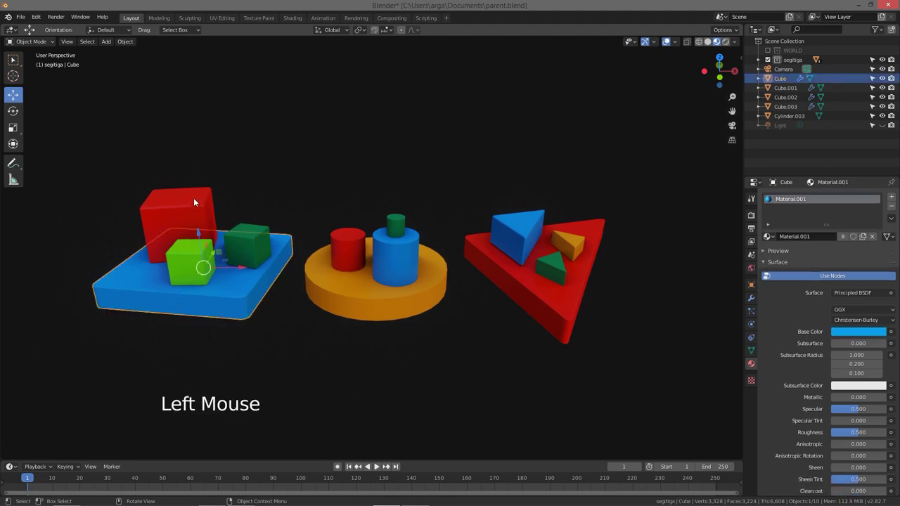
pyautogui.click(201, 201)
pyautogui.click(198, 254)
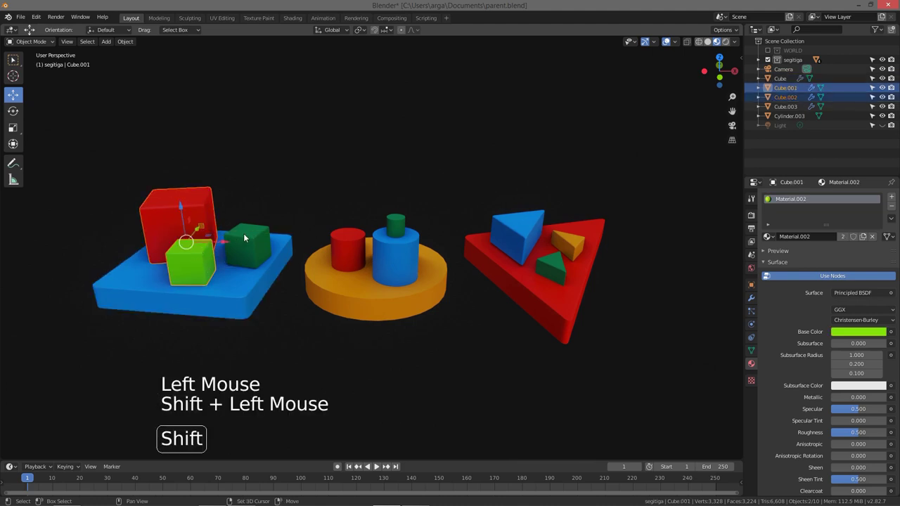
pyautogui.click(258, 235)
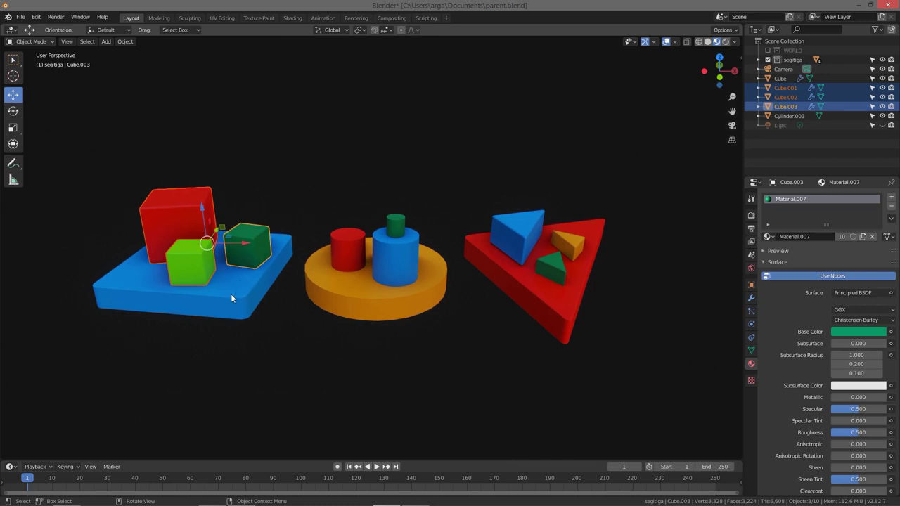
pyautogui.click(238, 288)
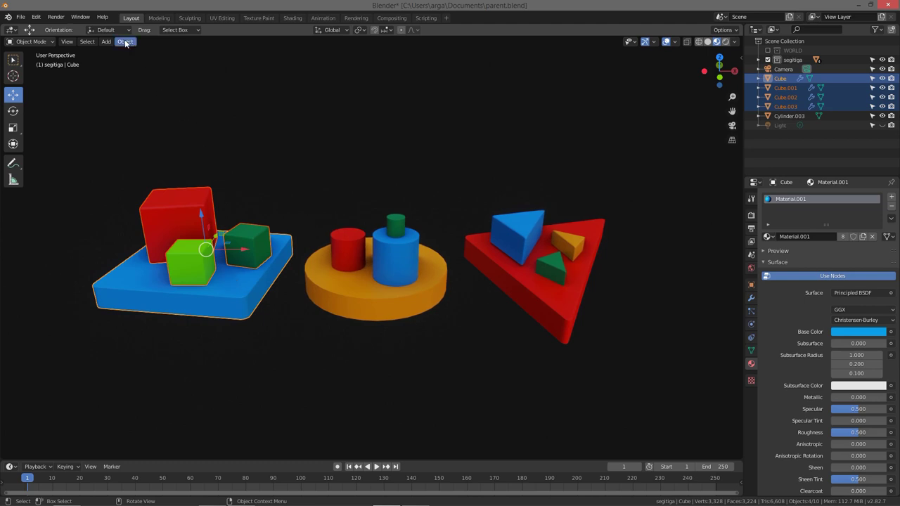
pyautogui.click(130, 45)
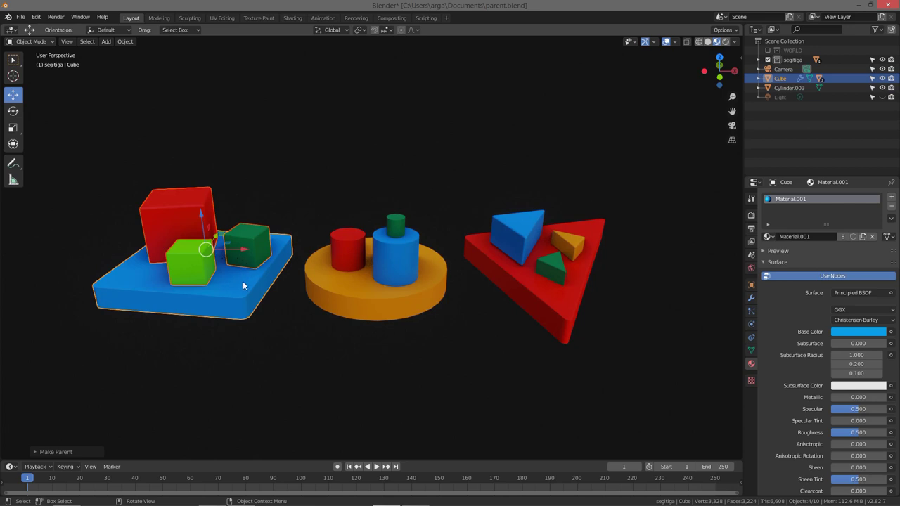
pyautogui.click(251, 289)
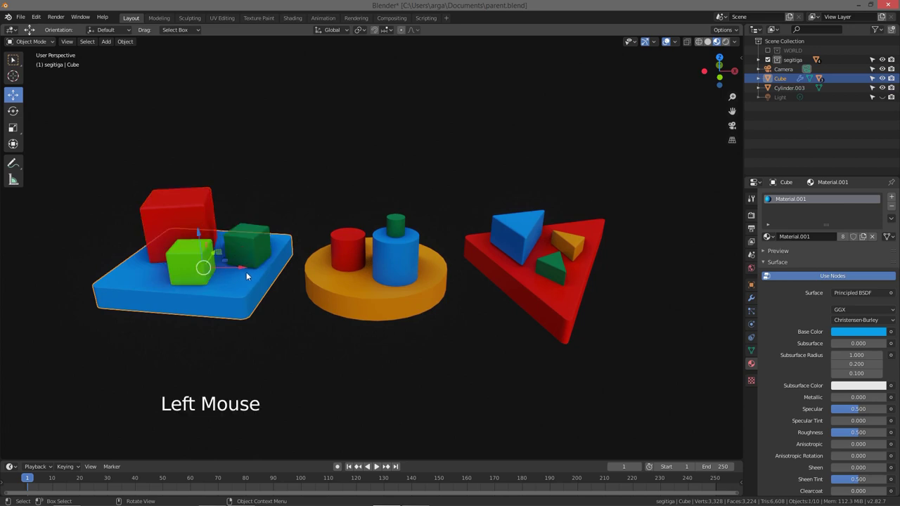
pyautogui.click(246, 268)
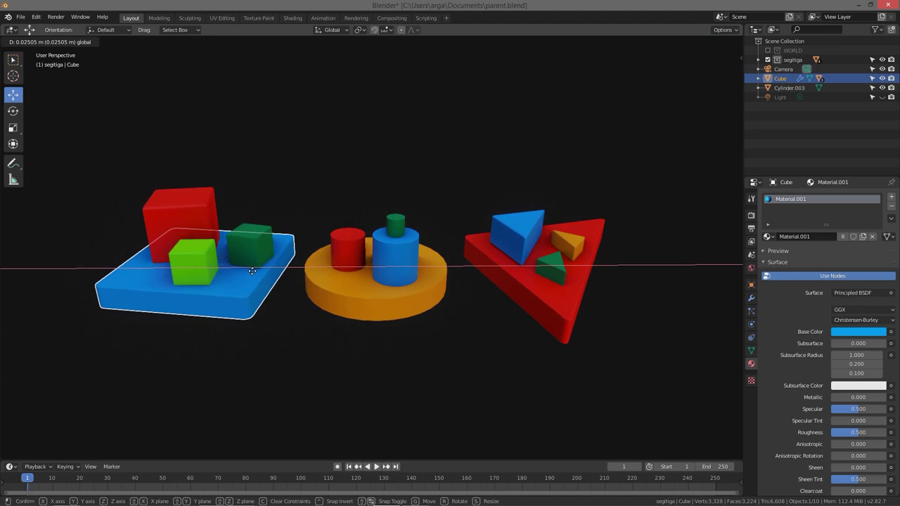
pyautogui.click(196, 236)
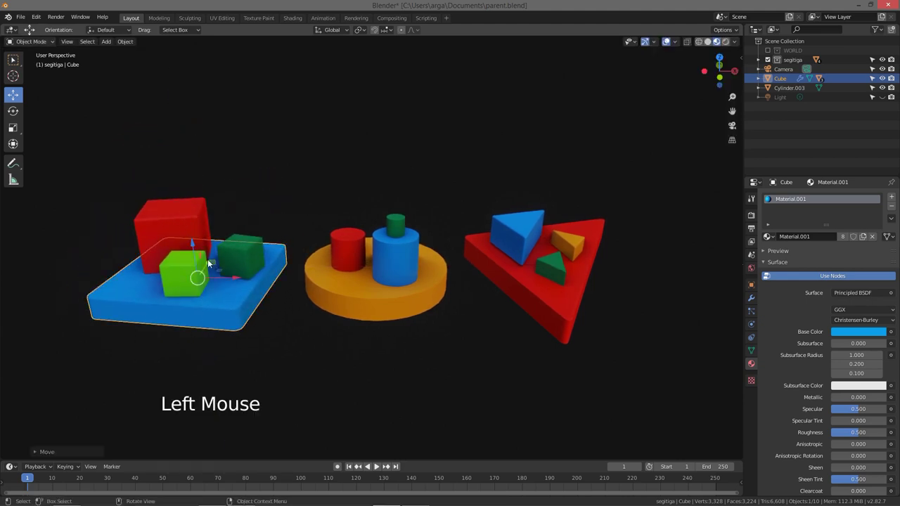
pyautogui.click(237, 277)
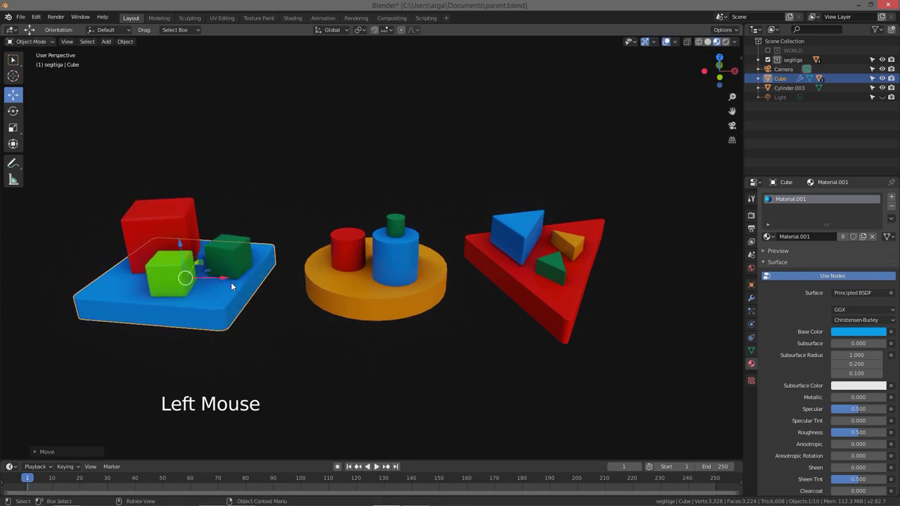
pyautogui.click(225, 278)
pyautogui.press('r')
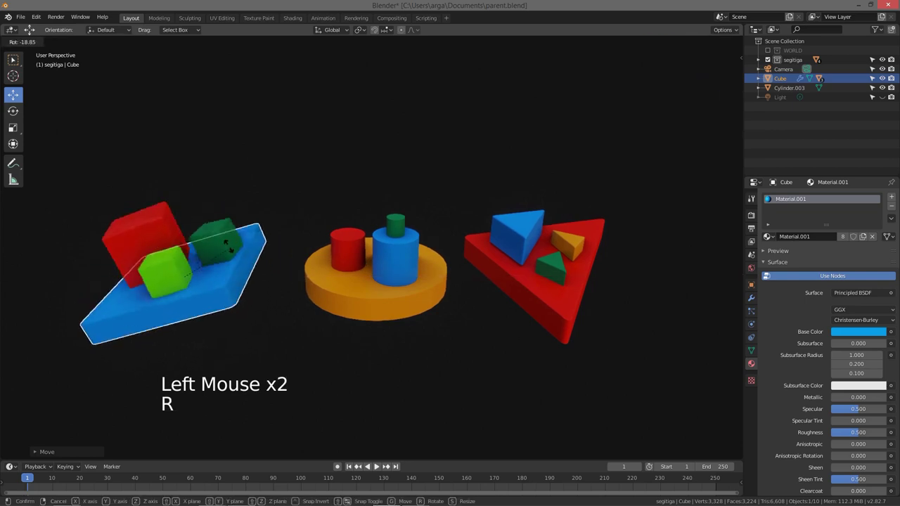
pyautogui.press('ctrl+z')
pyautogui.press('s')
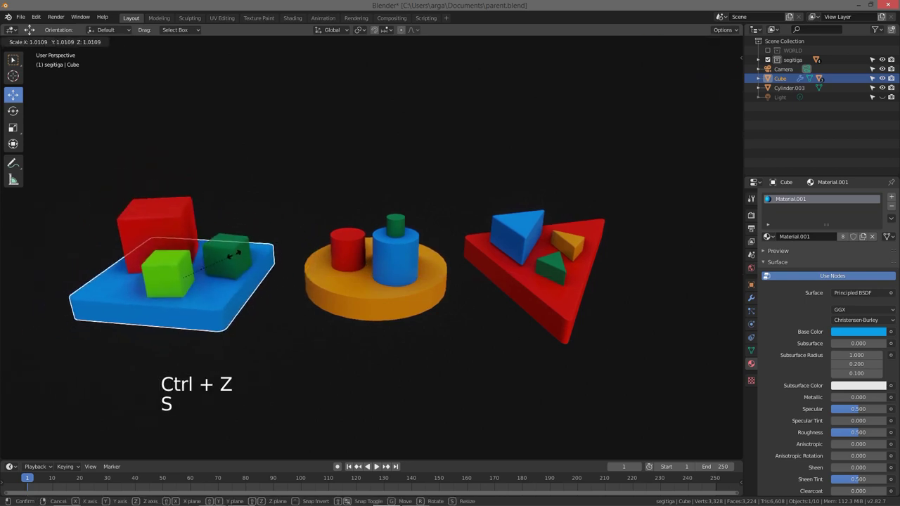
pyautogui.press('ctrl+z')
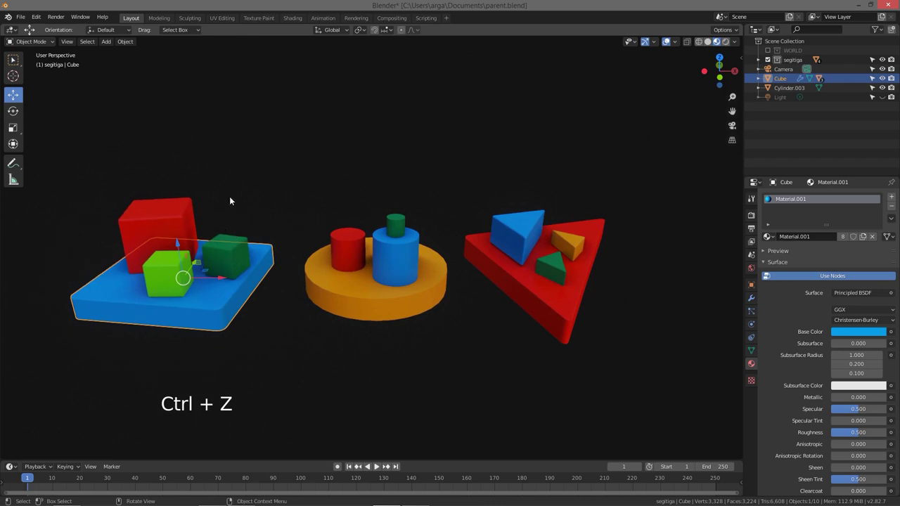
pyautogui.click(184, 208)
pyautogui.click(174, 262)
pyautogui.click(238, 251)
pyautogui.click(224, 254)
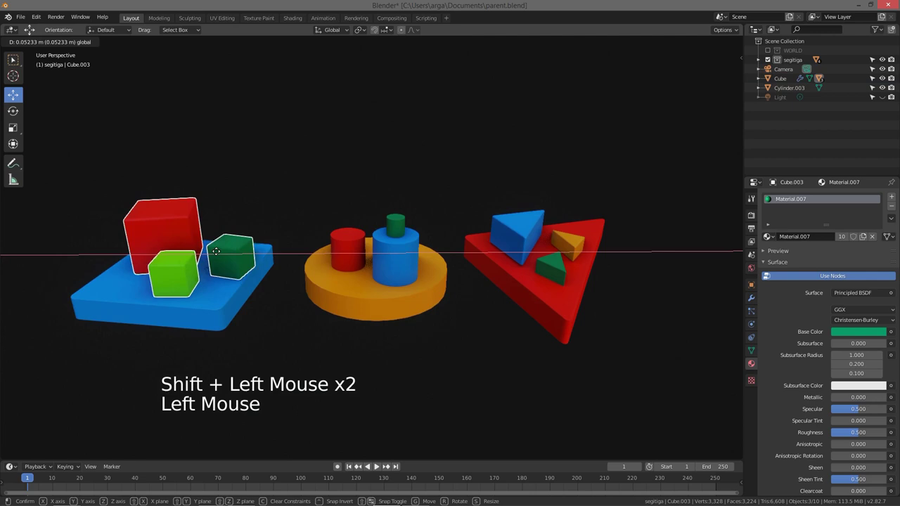
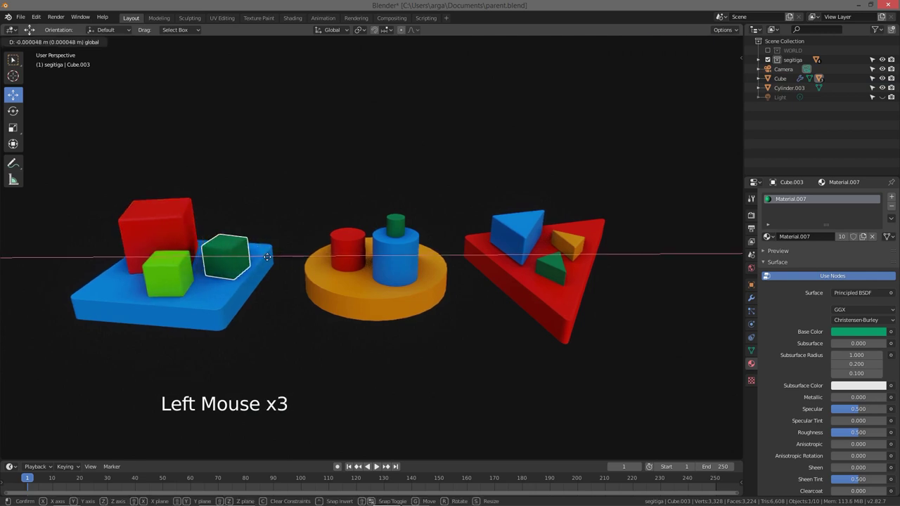
pyautogui.click(184, 272)
pyautogui.click(204, 273)
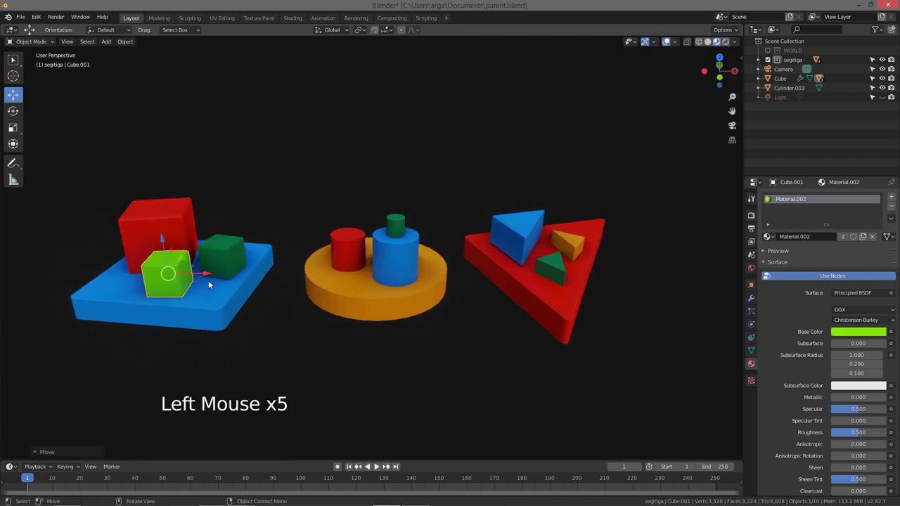
pyautogui.click(223, 294)
pyautogui.click(233, 253)
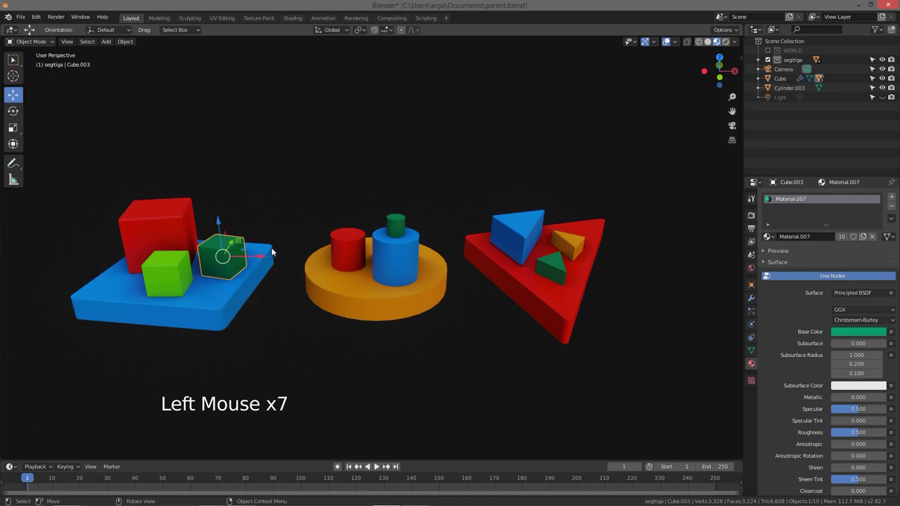
# - Select the blue base in the Outliner and step back through the undo history
pyautogui.click(790, 79)
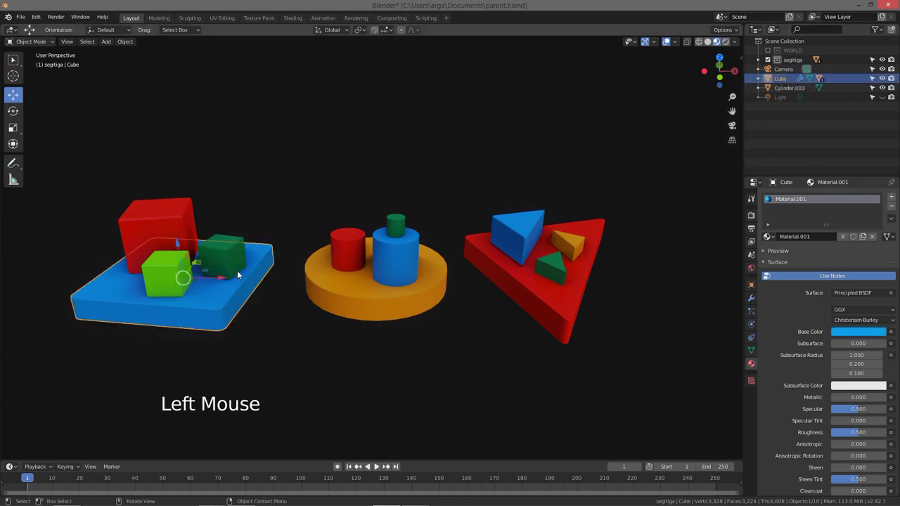
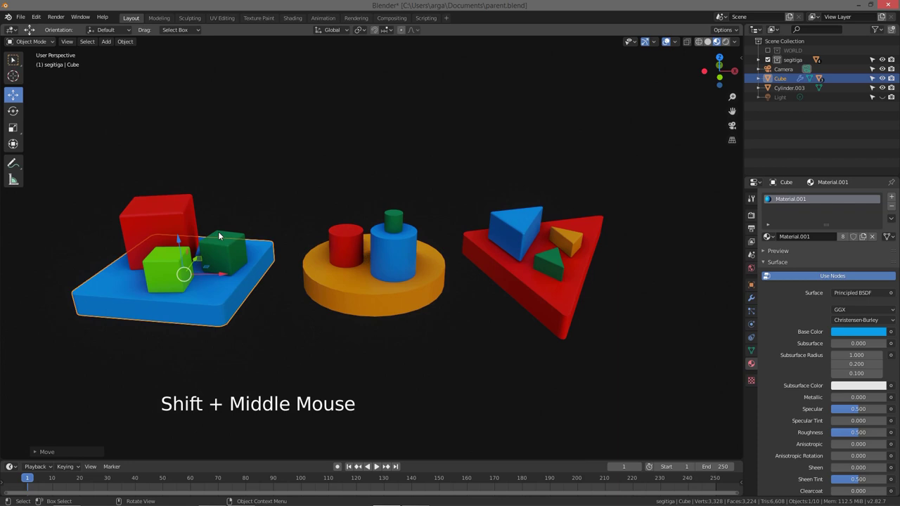
pyautogui.press('ctrl+z')
pyautogui.press('ctrl+z')
pyautogui.click(207, 299)
pyautogui.click(222, 275)
pyautogui.press('ctrl+z')
pyautogui.press('ctrl+z')
pyautogui.press('ctrl+z')
pyautogui.press('ctrl+z')
pyautogui.press('ctrl+z')
pyautogui.press('ctrl+z')
pyautogui.press('ctrl+z')
pyautogui.press('ctrl+z')
pyautogui.press('ctrl+z')
pyautogui.press('ctrl+z')
pyautogui.press('ctrl+z')
pyautogui.press('ctrl+z')
pyautogui.press('ctrl+z')
pyautogui.press('ctrl+z')
pyautogui.press('ctrl+z')
pyautogui.press('ctrl+z')
# - Keep undoing until the cubes are independent again, then grab the blue base to move it right
pyautogui.click(241, 265)
pyautogui.press('ctrl+z')
pyautogui.press('ctrl+z')
pyautogui.press('ctrl+z')
pyautogui.press('ctrl+z')
pyautogui.press('ctrl+z')
pyautogui.press('ctrl+z')
pyautogui.press('ctrl+z')
pyautogui.press('ctrl+z')
pyautogui.press('ctrl+z')
pyautogui.press('ctrl+z')
pyautogui.click(240, 275)
pyautogui.click(241, 267)
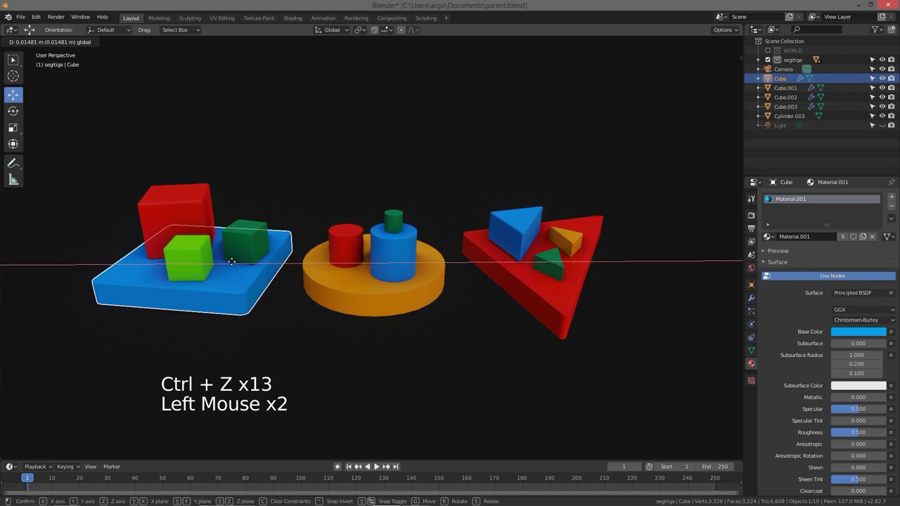
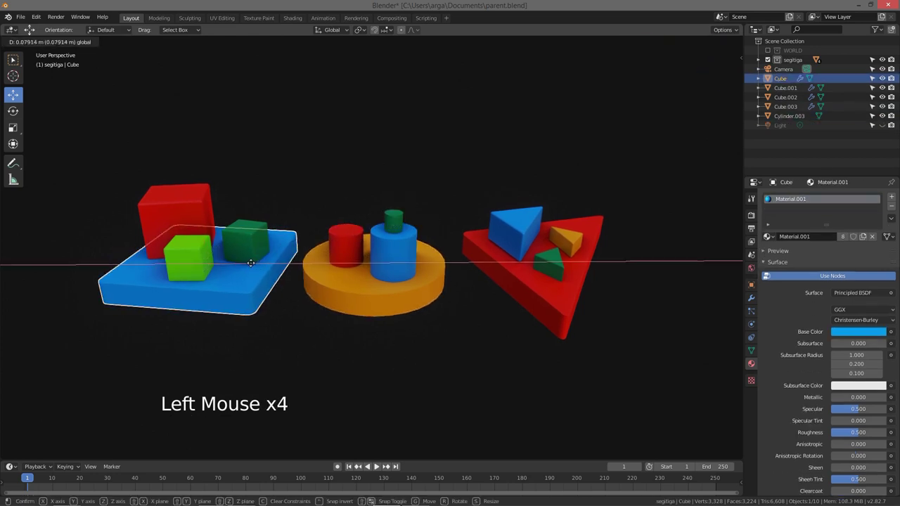
# - Select the blue base and three cubes with the red cube active and bring up Set Parent To (Ctrl+P)
pyautogui.click(171, 206)
pyautogui.click(247, 233)
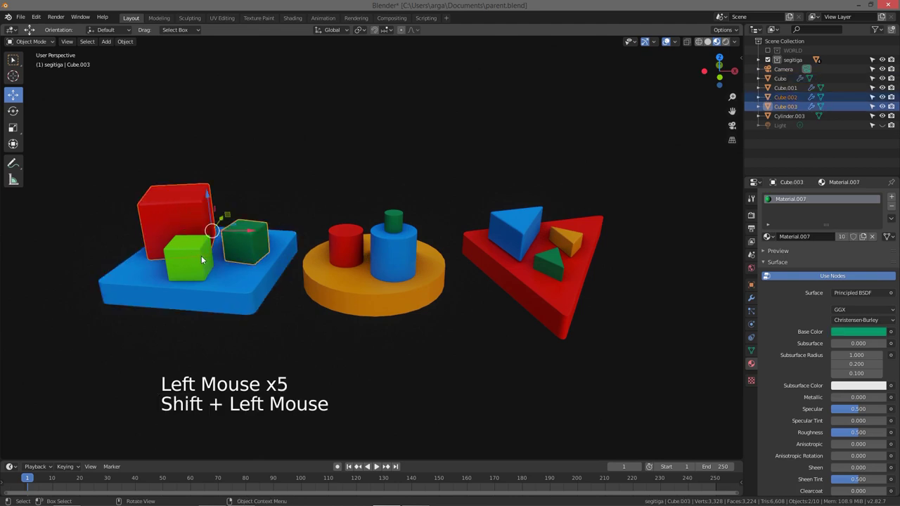
pyautogui.click(200, 265)
pyautogui.click(203, 206)
pyautogui.click(203, 263)
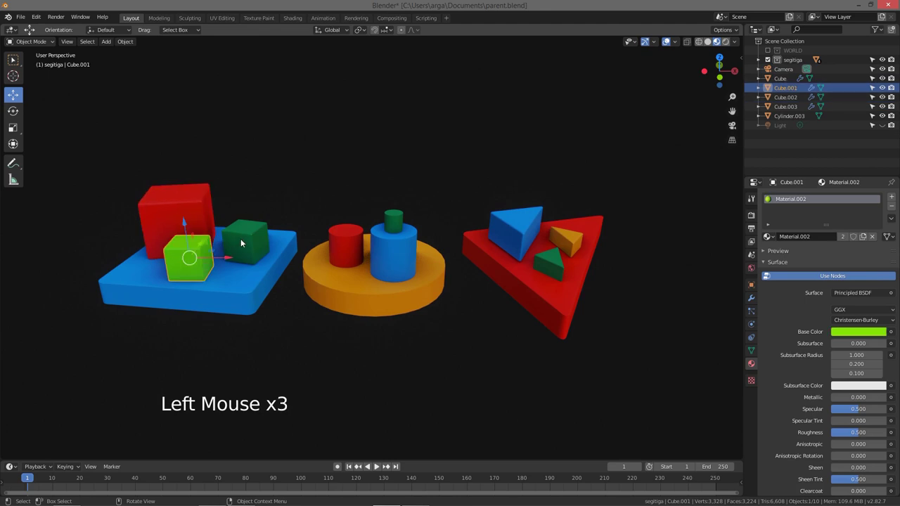
pyautogui.click(260, 240)
pyautogui.doubleClick(243, 292)
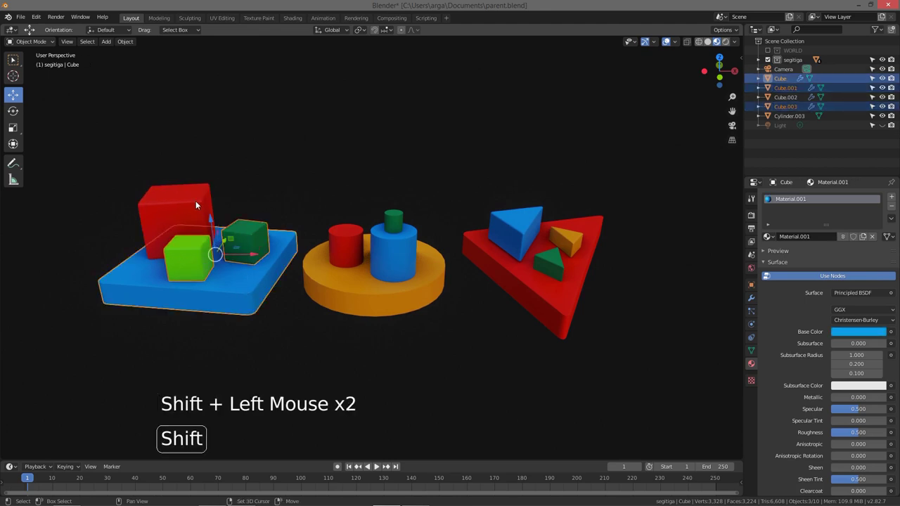
pyautogui.click(197, 201)
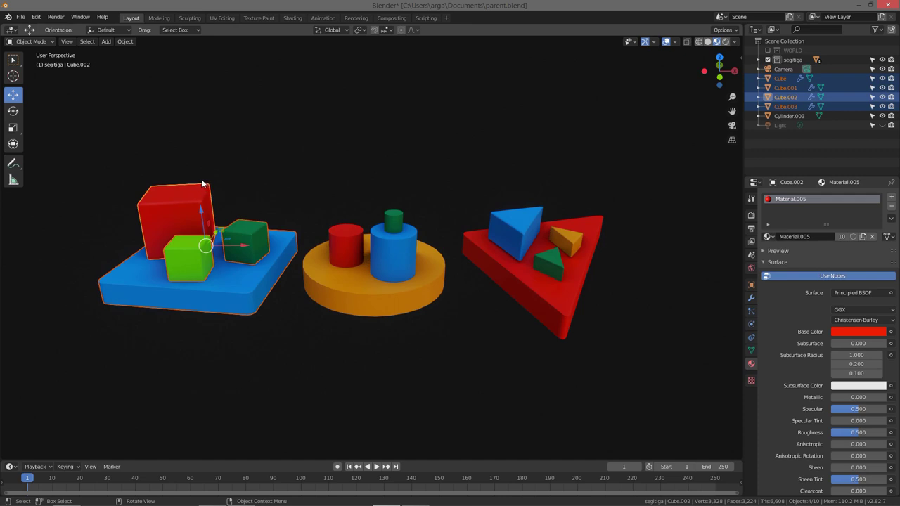
pyautogui.press('ctrl+p')
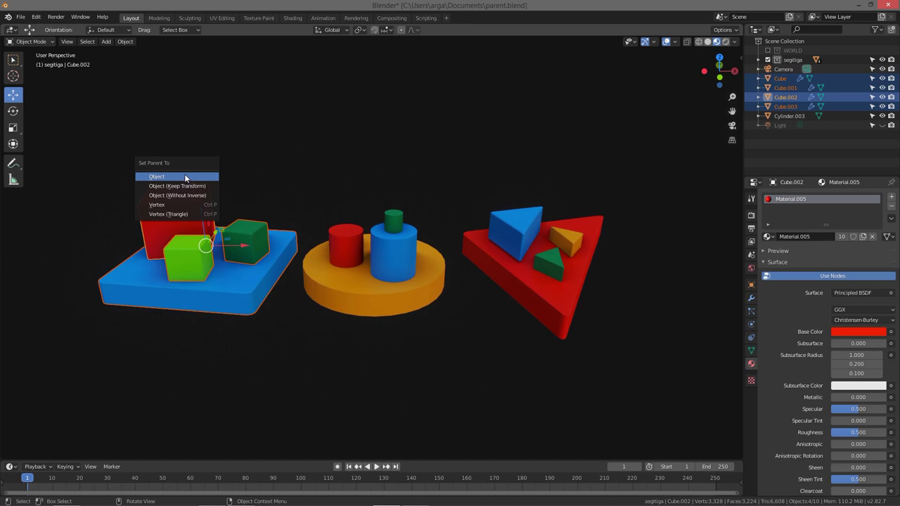
# - Parent the base and cubes to the red cube as Object and move it to see them follow
pyautogui.click(191, 195)
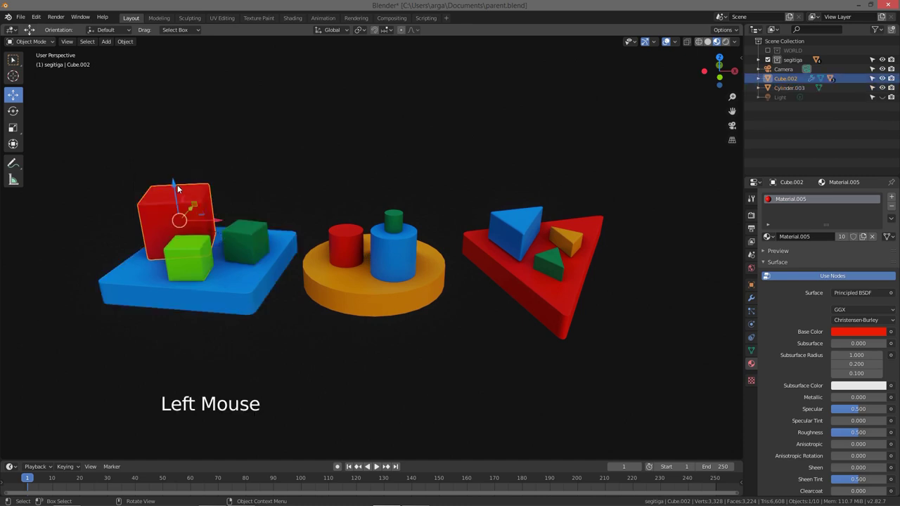
pyautogui.click(174, 188)
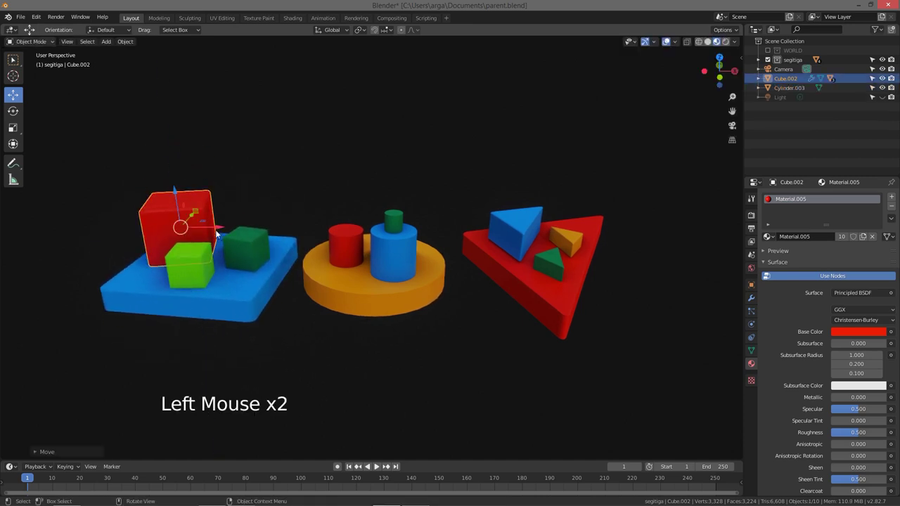
pyautogui.click(218, 228)
pyautogui.click(167, 186)
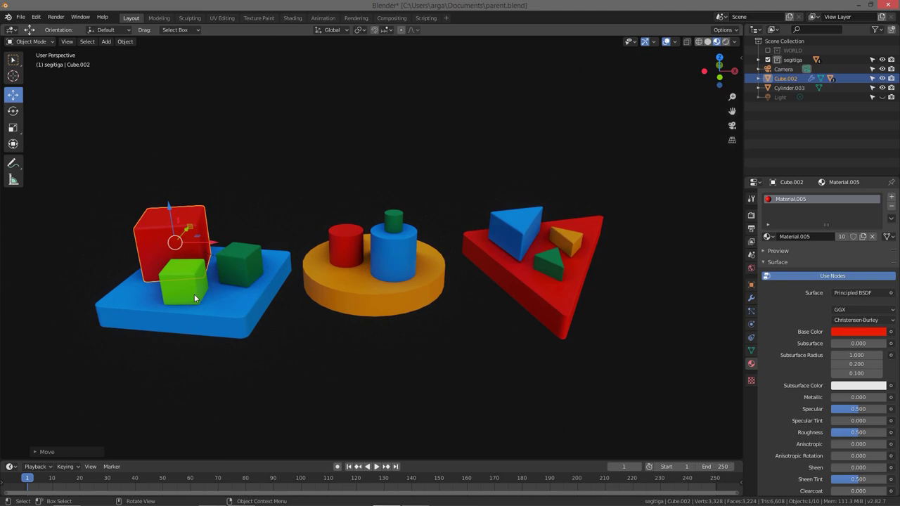
# - Reselect the blue base and all three cubes with the red cube active
pyautogui.click(198, 296)
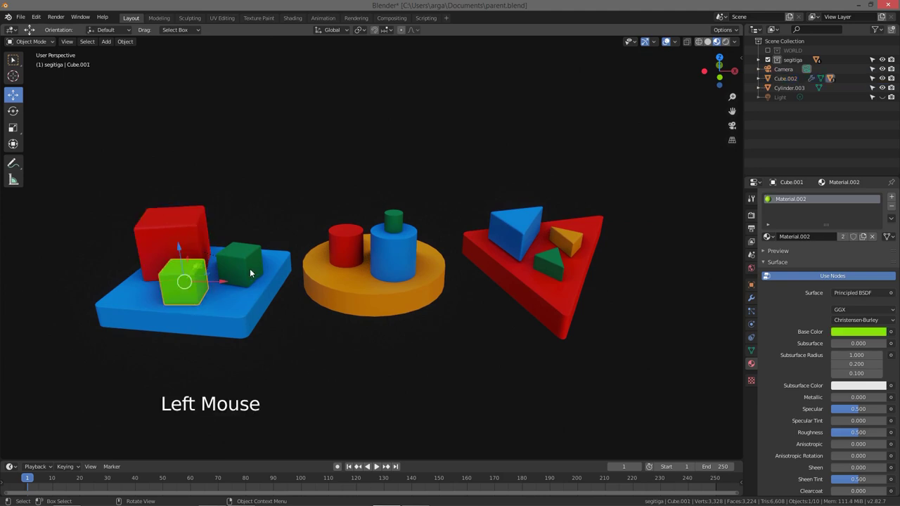
pyautogui.click(252, 268)
pyautogui.doubleClick(230, 328)
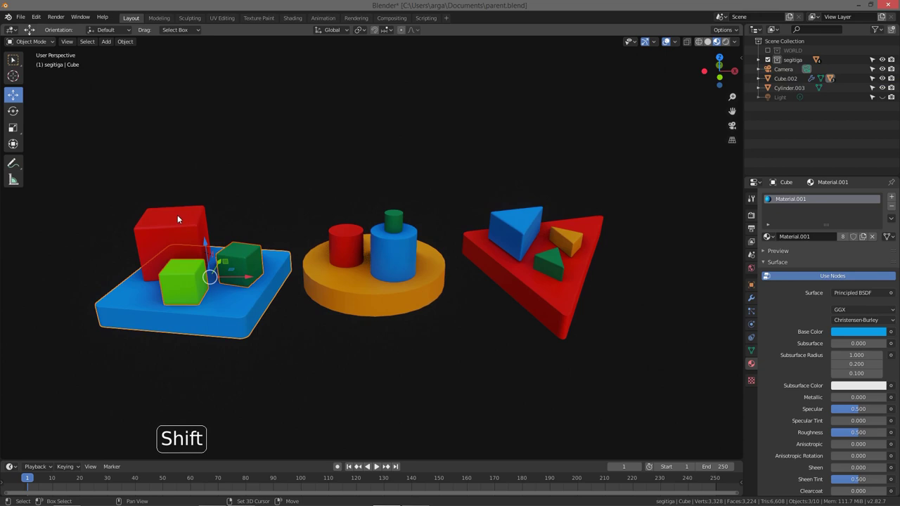
pyautogui.click(180, 217)
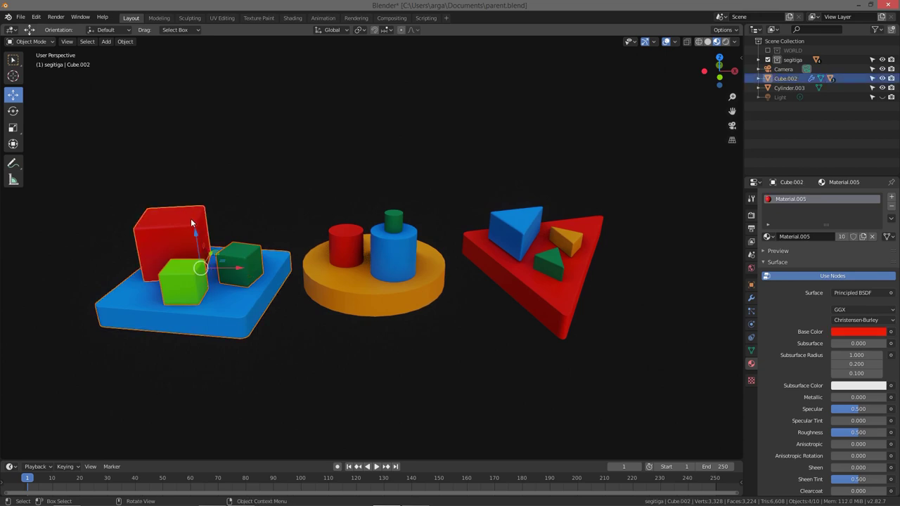
# - Clear the parent links (Alt+P) and move the red cube to confirm the others stay put
pyautogui.press('alt+p')
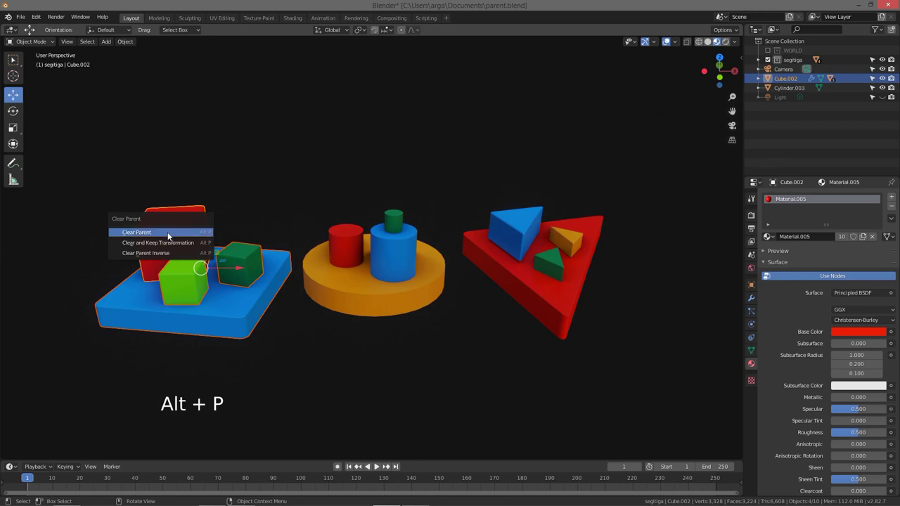
pyautogui.click(185, 223)
pyautogui.click(166, 211)
pyautogui.click(203, 296)
pyautogui.click(207, 231)
pyautogui.click(190, 264)
pyautogui.click(187, 225)
pyautogui.click(192, 203)
pyautogui.click(164, 189)
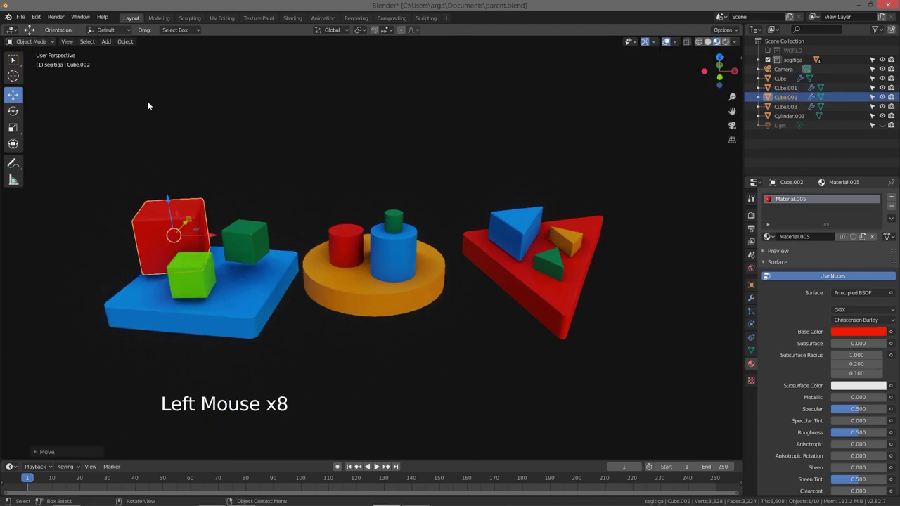
# - Reselect the blue base and all cube pieces with the base active
pyautogui.click(197, 270)
pyautogui.click(240, 247)
pyautogui.click(233, 304)
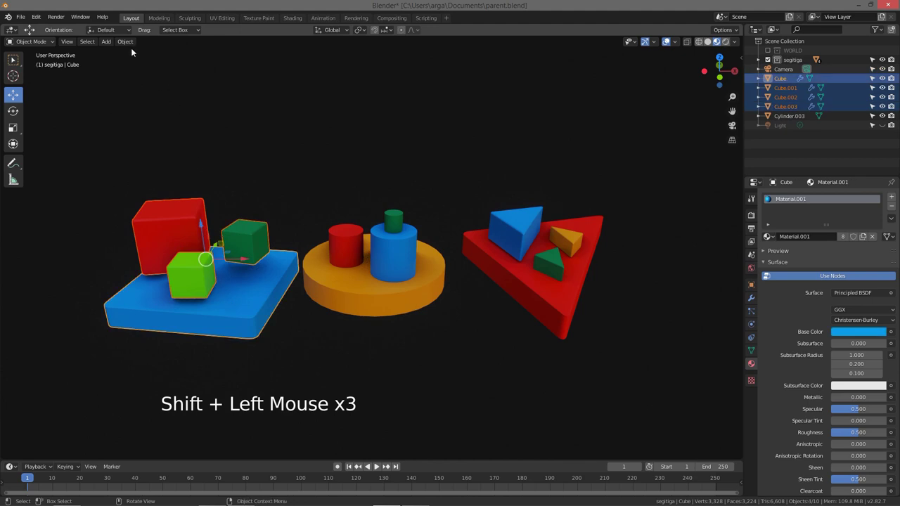
# - Select Cylinder.003 and move the orange cylinder toy slightly to the right along X
pyautogui.click(132, 46)
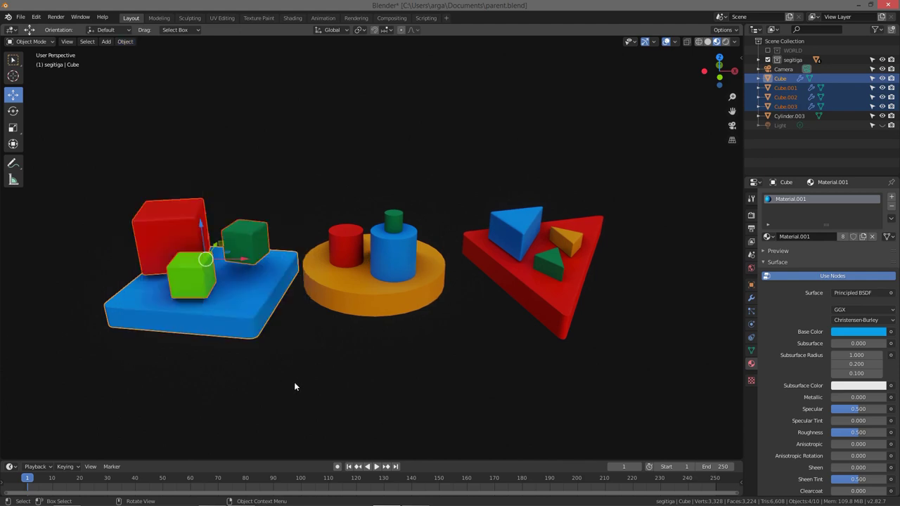
pyautogui.click(301, 384)
pyautogui.middleClick(259, 280)
pyautogui.middleClick(245, 277)
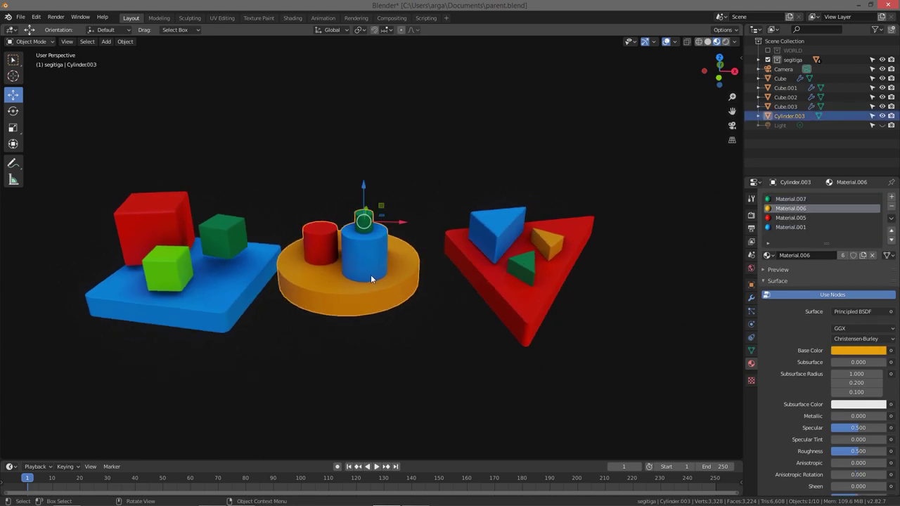
pyautogui.click(402, 224)
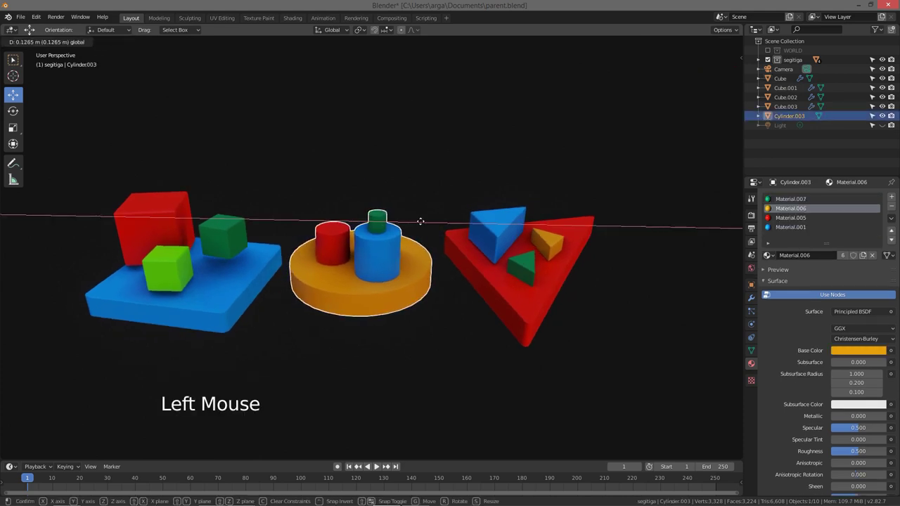